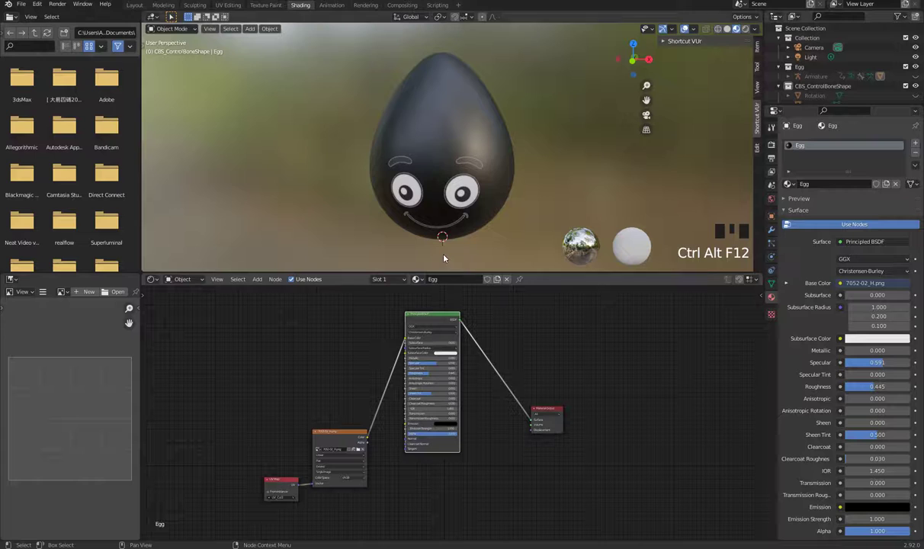
# Shift the Image Texture and UV Map nodes left to clear space in the Egg node tree.
pyautogui.moveTo(473, 230); pyautogui.dragTo(387, 388)
pyautogui.moveTo(386, 388); pyautogui.dragTo(476, 165)
pyautogui.moveTo(476, 165); pyautogui.dragTo(369, 438)
pyautogui.moveTo(369, 439); pyautogui.dragTo(413, 344)
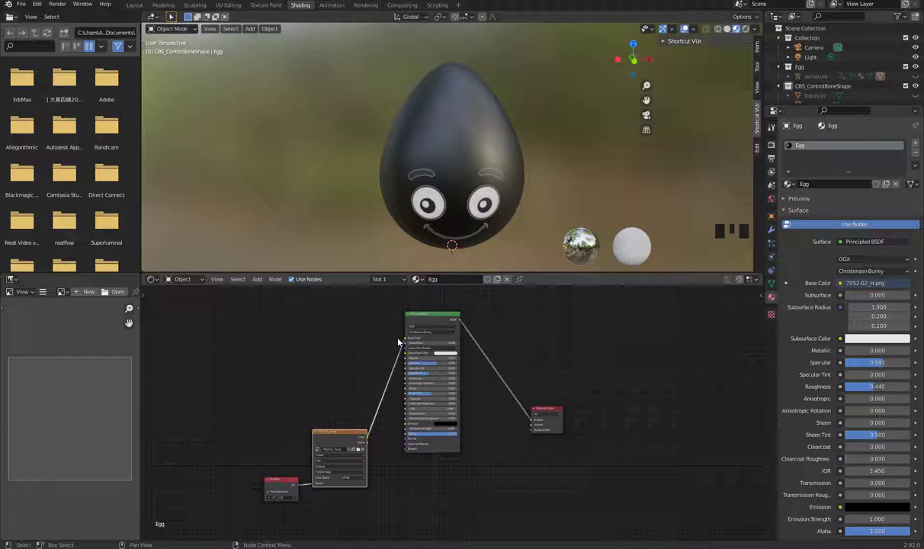
pyautogui.moveTo(440, 320); pyautogui.dragTo(429, 313)
# Duplicate the Principled BSDF to place a second shader node beneath the original.
pyautogui.press('shift+d')
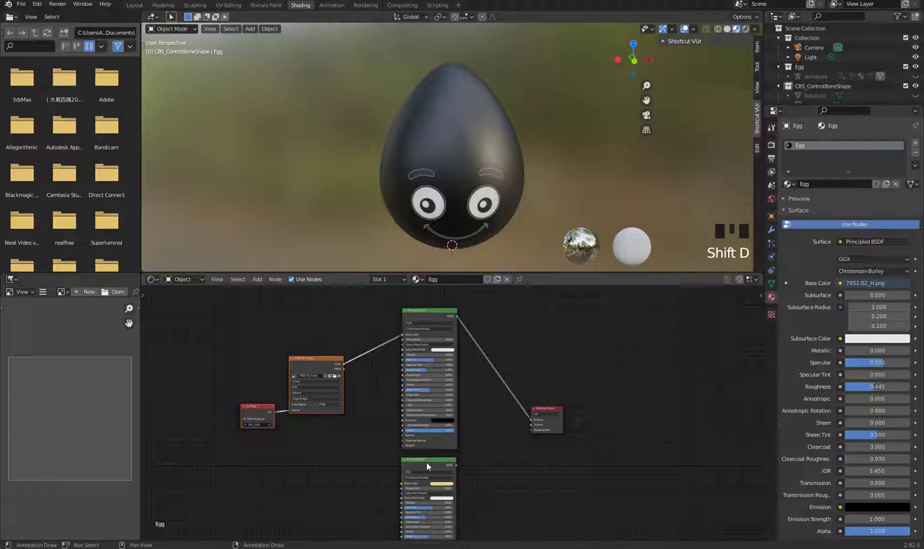
pyautogui.moveTo(436, 466); pyautogui.dragTo(441, 464)
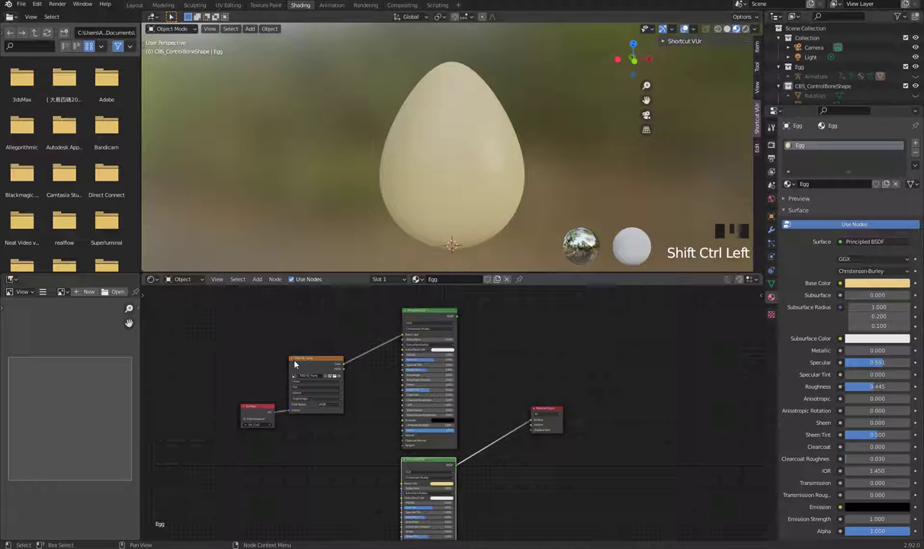
pyautogui.click(325, 365)
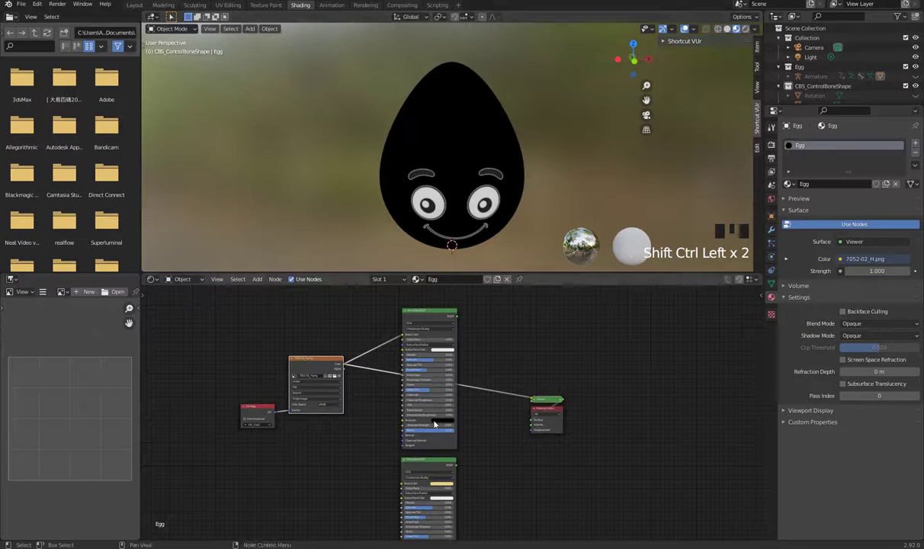
pyautogui.click(436, 315)
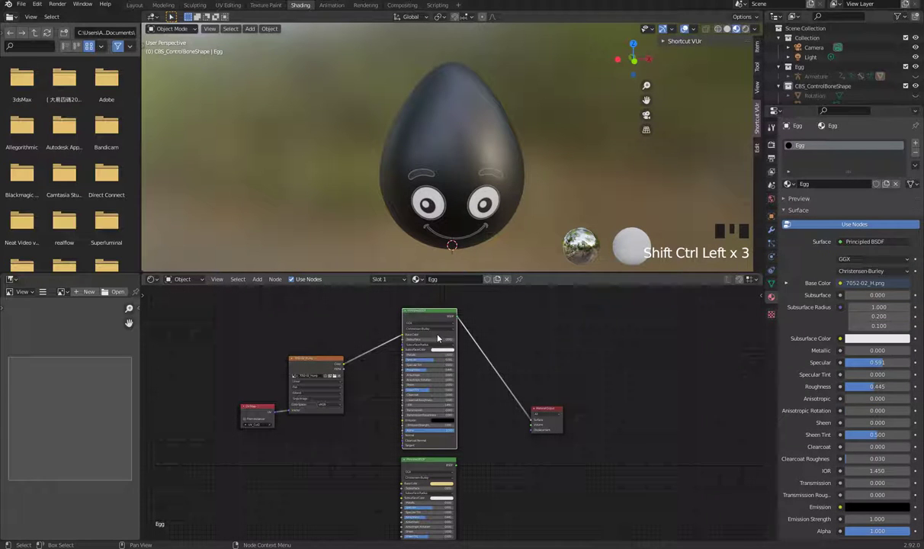
pyautogui.click(434, 465)
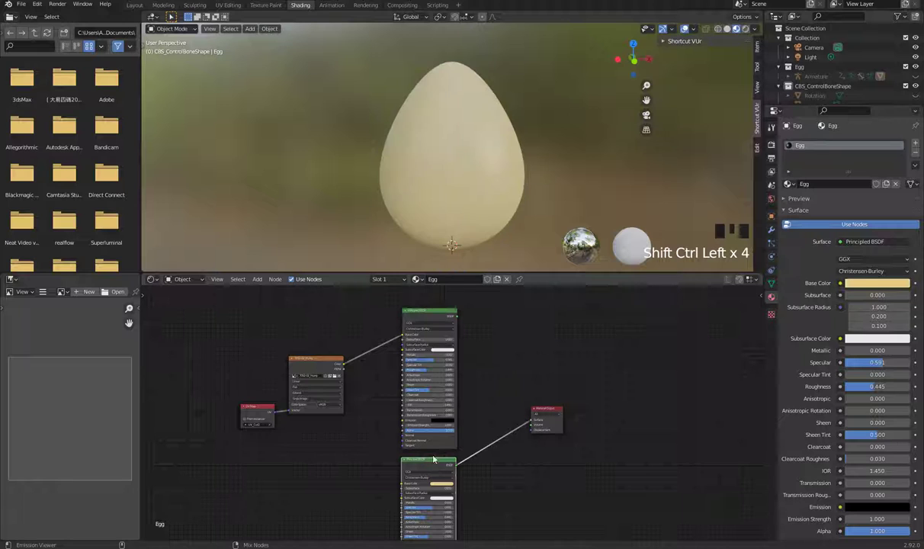
pyautogui.click(440, 314)
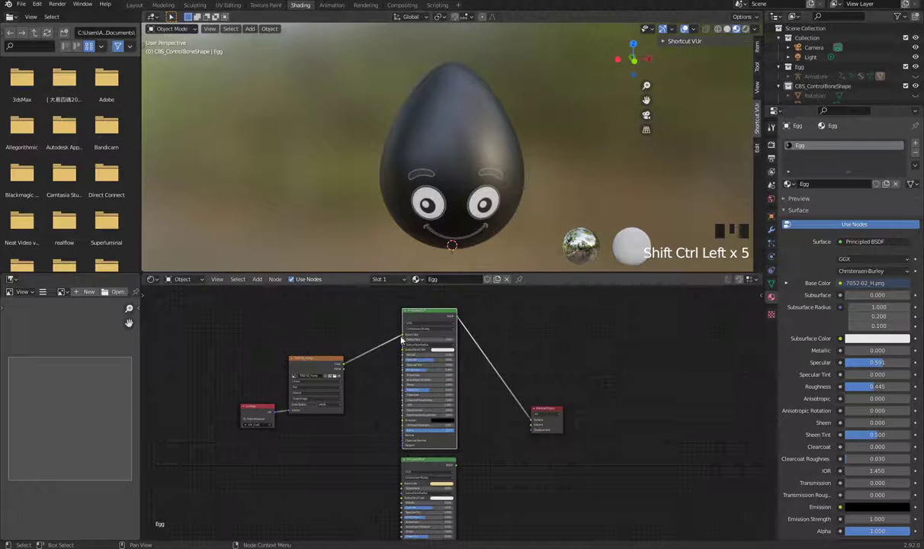
# Link the face Image Texture's Alpha output into the Principled BSDF's Alpha input.
pyautogui.moveTo(345, 369); pyautogui.dragTo(407, 435)
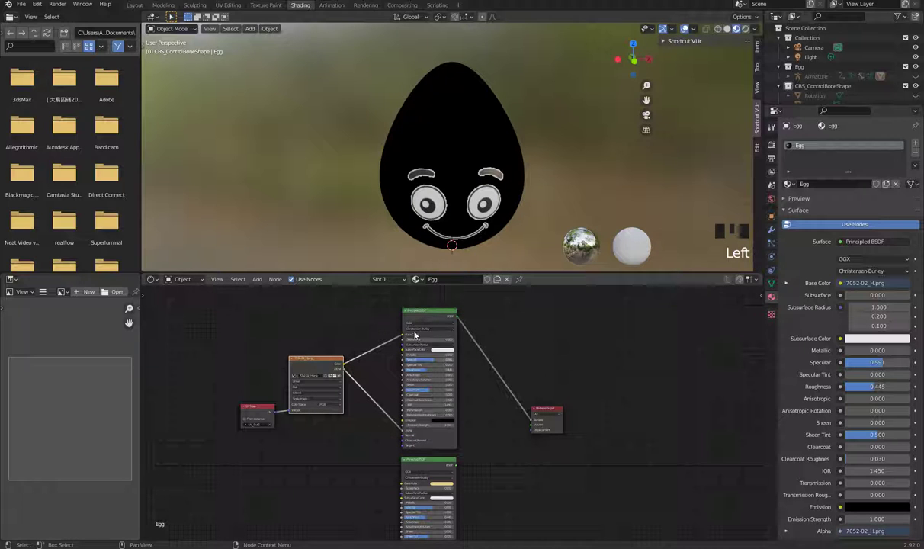
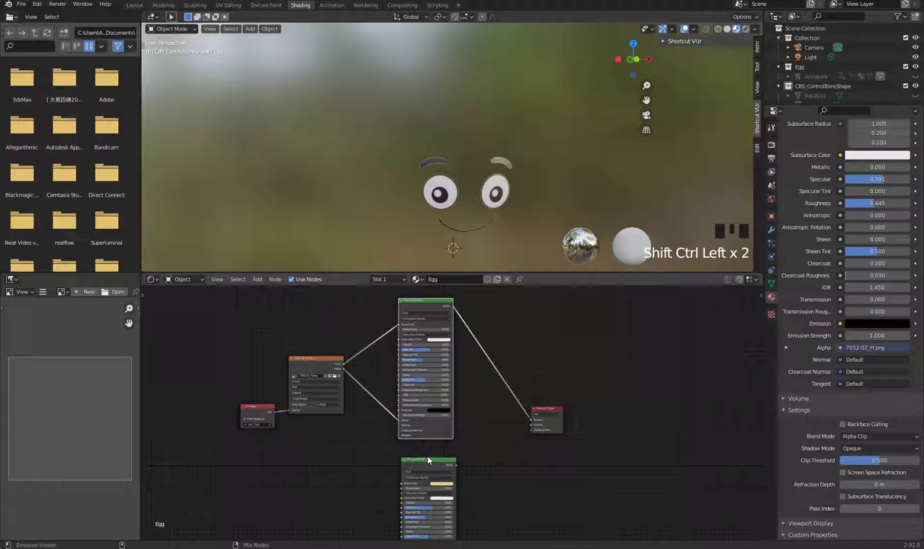
# Unlink the face image from the shader's Alpha so the full glossy black egg returns.
pyautogui.click(432, 462)
pyautogui.click(434, 304)
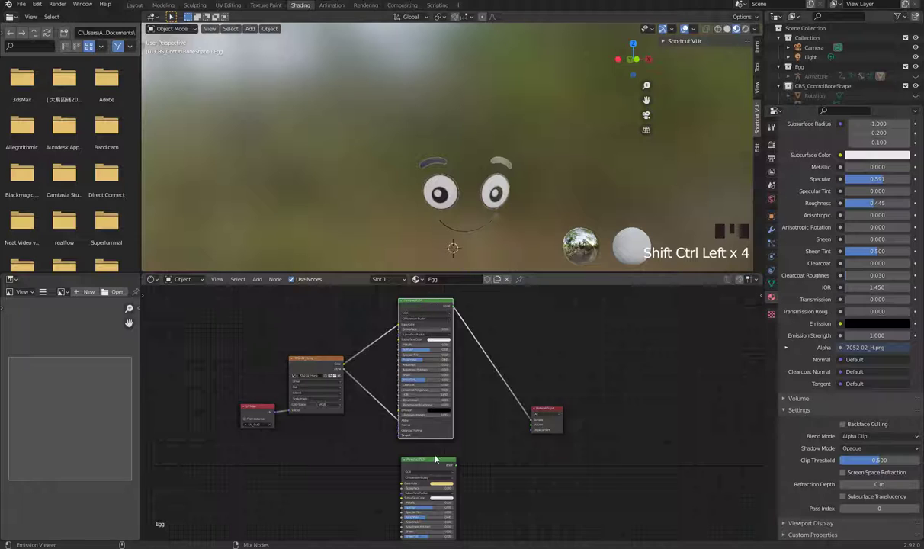
pyautogui.click(437, 464)
pyautogui.click(430, 299)
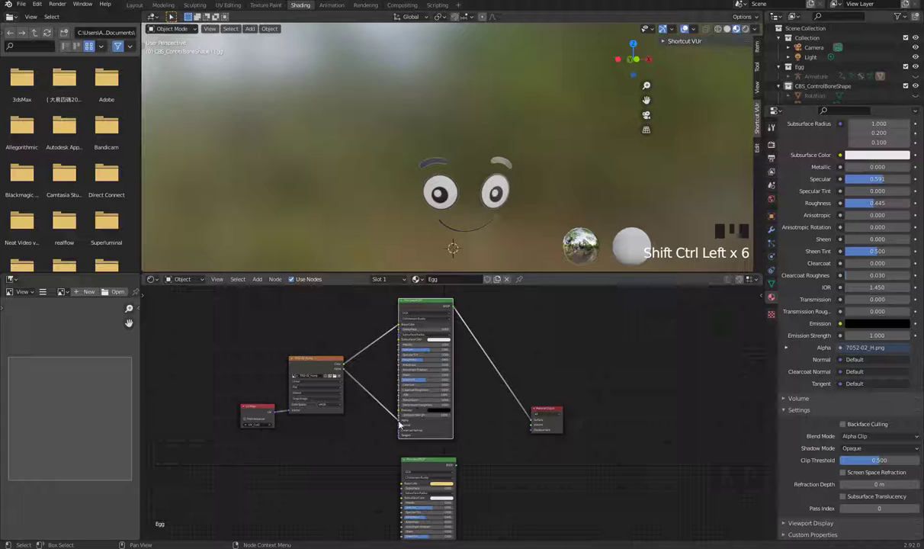
pyautogui.moveTo(370, 421); pyautogui.dragTo(498, 431)
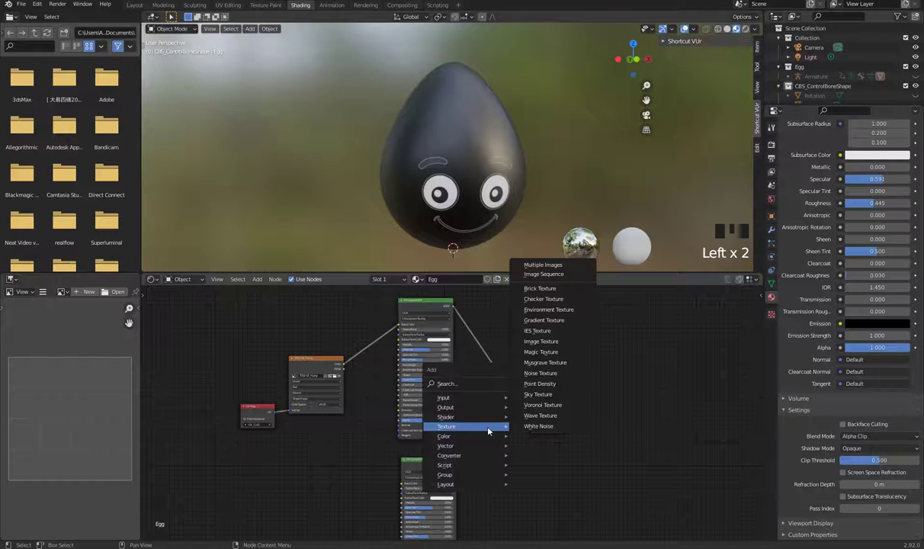